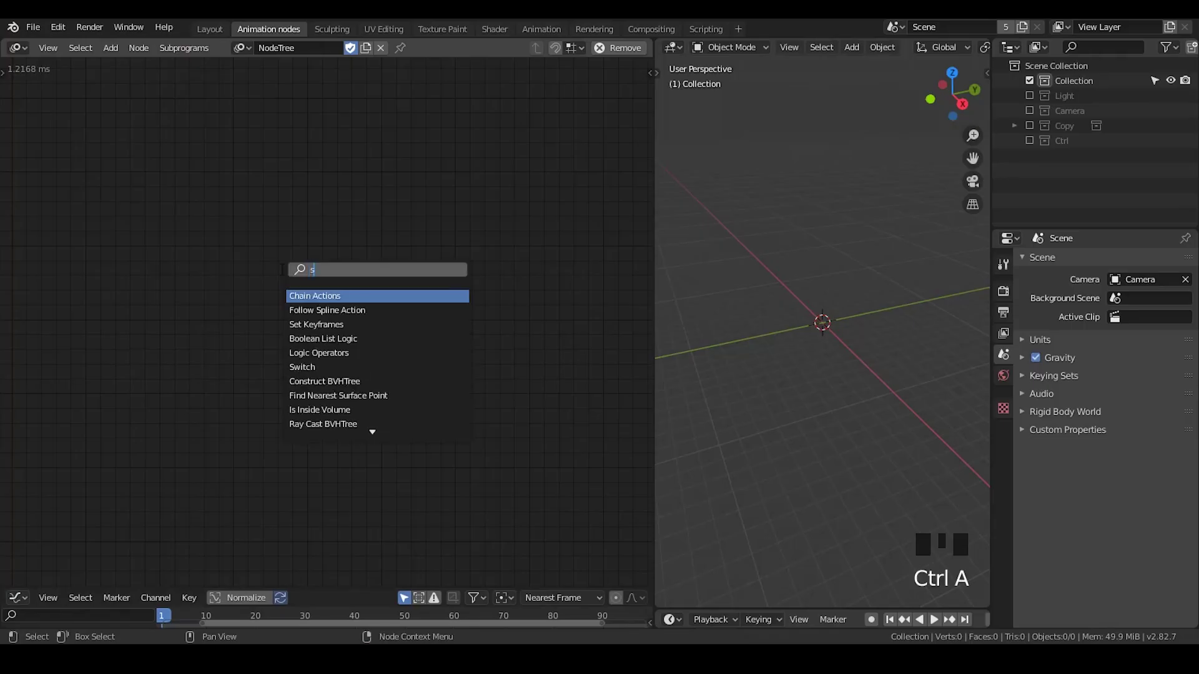
Add a Replicate Matrix node fed by the grid Distribute Matrices and Spiral matrices.
{"action": "key", "text": "ctrl+a"}
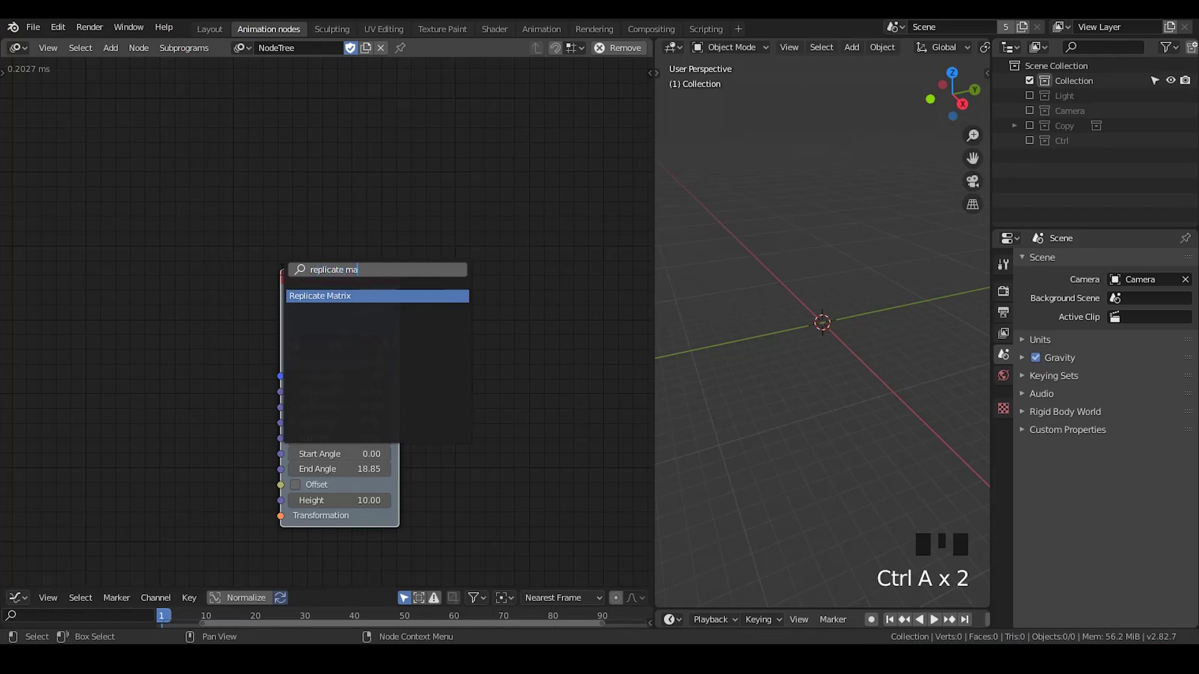
{"action": "key", "text": "ctrl+a"}
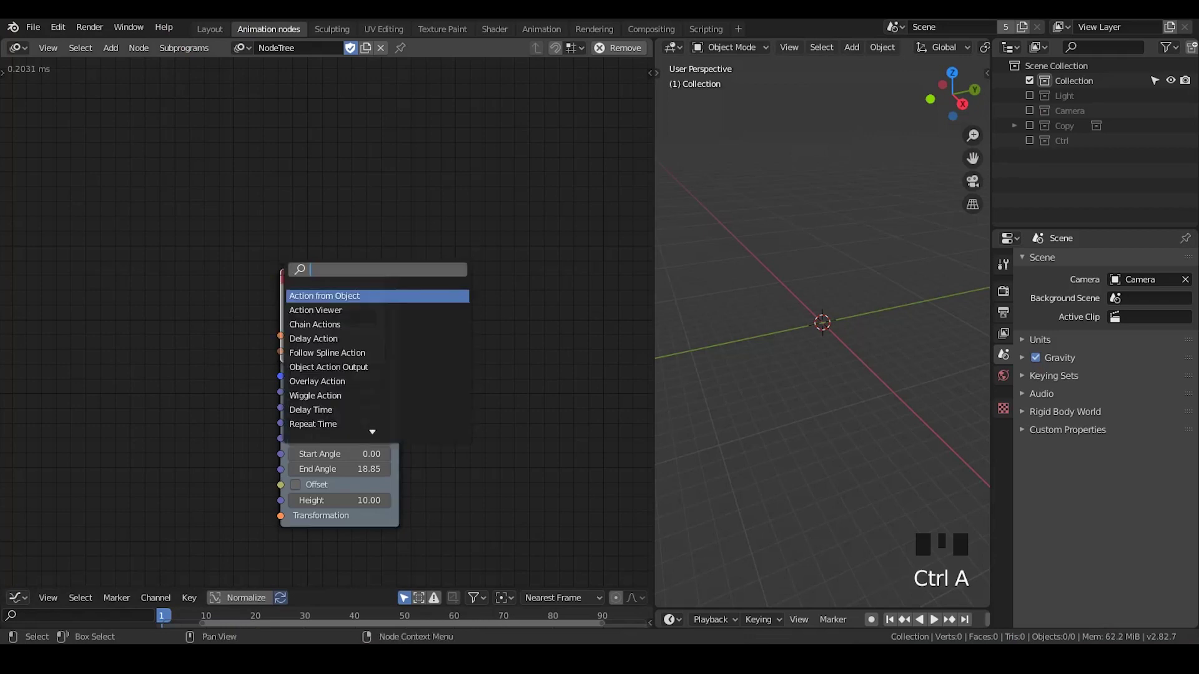
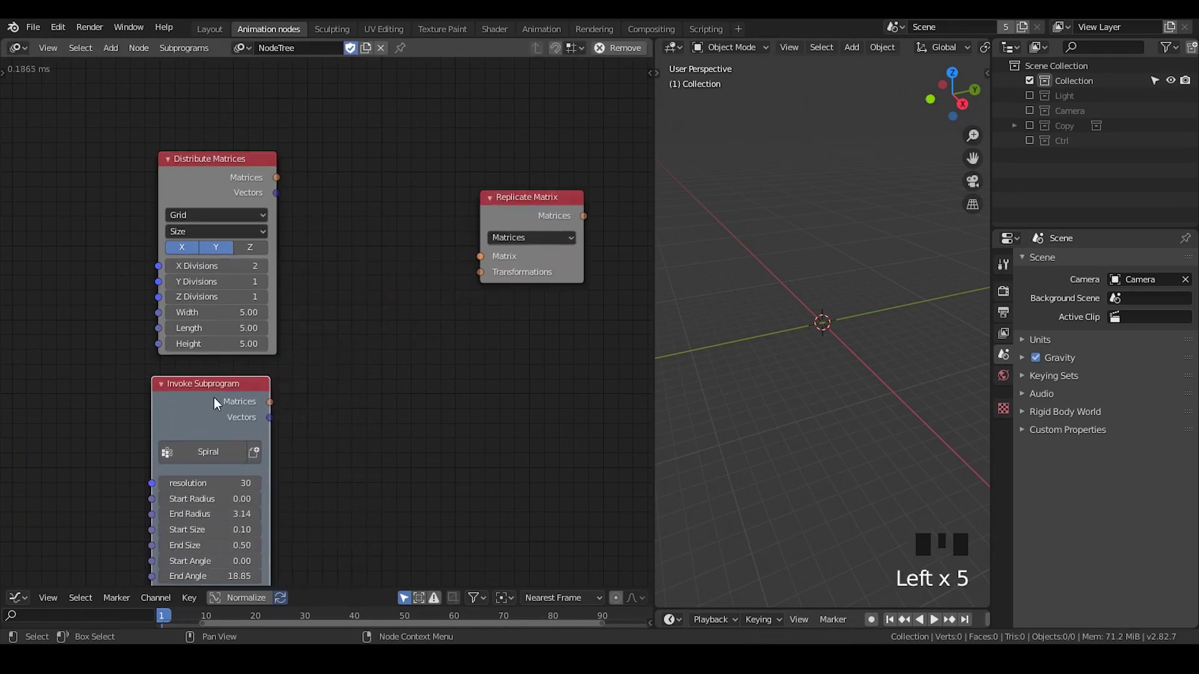
{"action": "left_click_drag", "start_coordinate": [273, 403], "coordinate": [402, 226]}
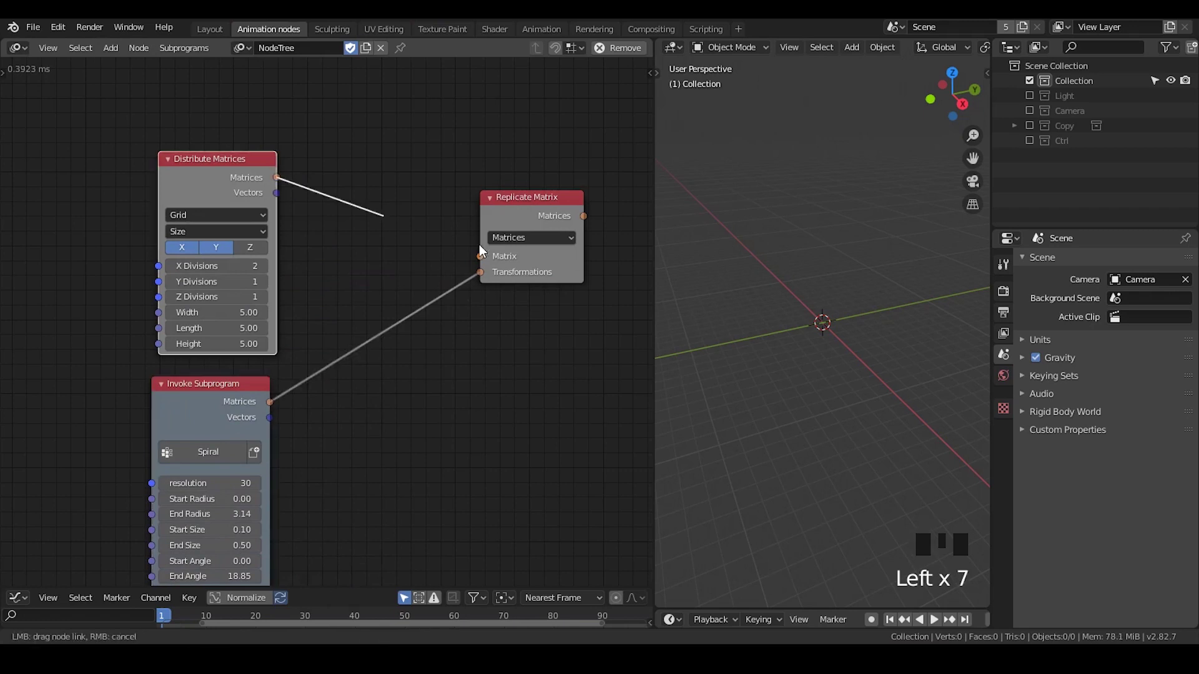
{"action": "left_click", "coordinate": [451, 212]}
{"action": "left_click", "coordinate": [487, 208]}
Add an Invoke Subprogram node set to the Helical connection subprogram.
{"action": "middle_click", "coordinate": [412, 241]}
{"action": "key", "text": "ctrl+a"}
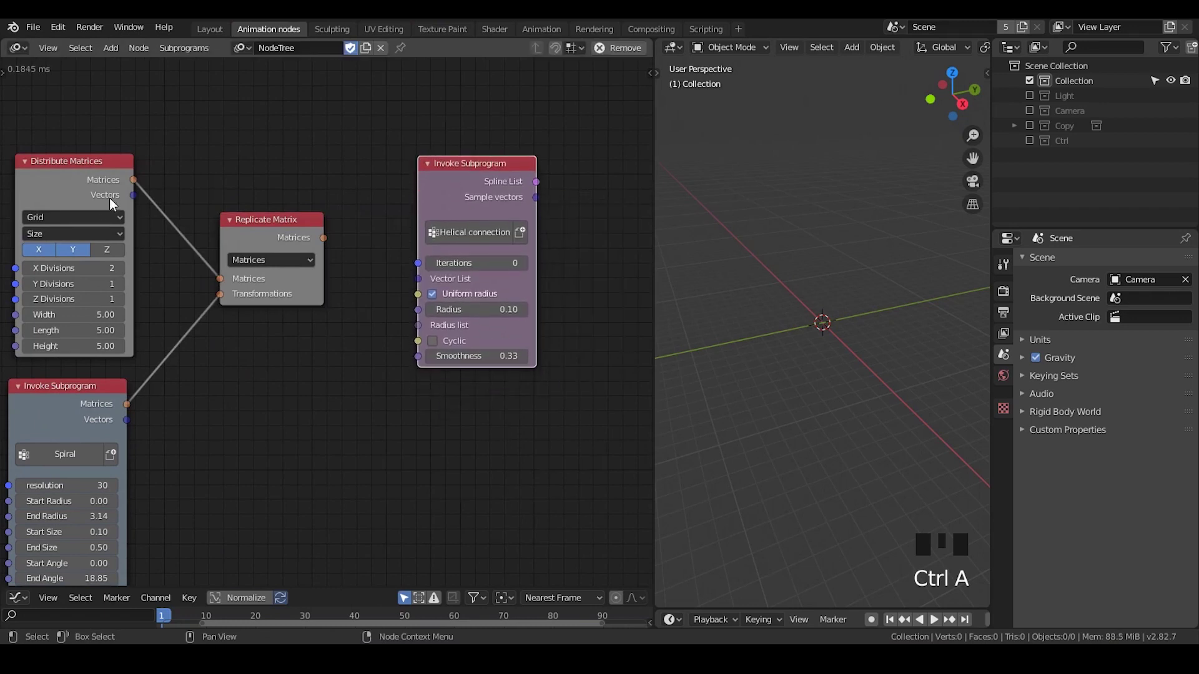
Decompose the replicated matrices and feed their translations into Helical connection with 2 iterations.
{"action": "left_click", "coordinate": [153, 201]}
{"action": "left_click_drag", "start_coordinate": [325, 244], "coordinate": [378, 273]}
{"action": "left_click_drag", "start_coordinate": [139, 182], "coordinate": [236, 204]}
{"action": "left_click_drag", "start_coordinate": [459, 168], "coordinate": [494, 150]}
{"action": "double_click", "coordinate": [555, 246]}
{"action": "left_click", "coordinate": [361, 195]}
Add a Curve Object Output node for the helical splines.
{"action": "middle_click", "coordinate": [402, 296]}
{"action": "key", "text": "ctrl+a"}
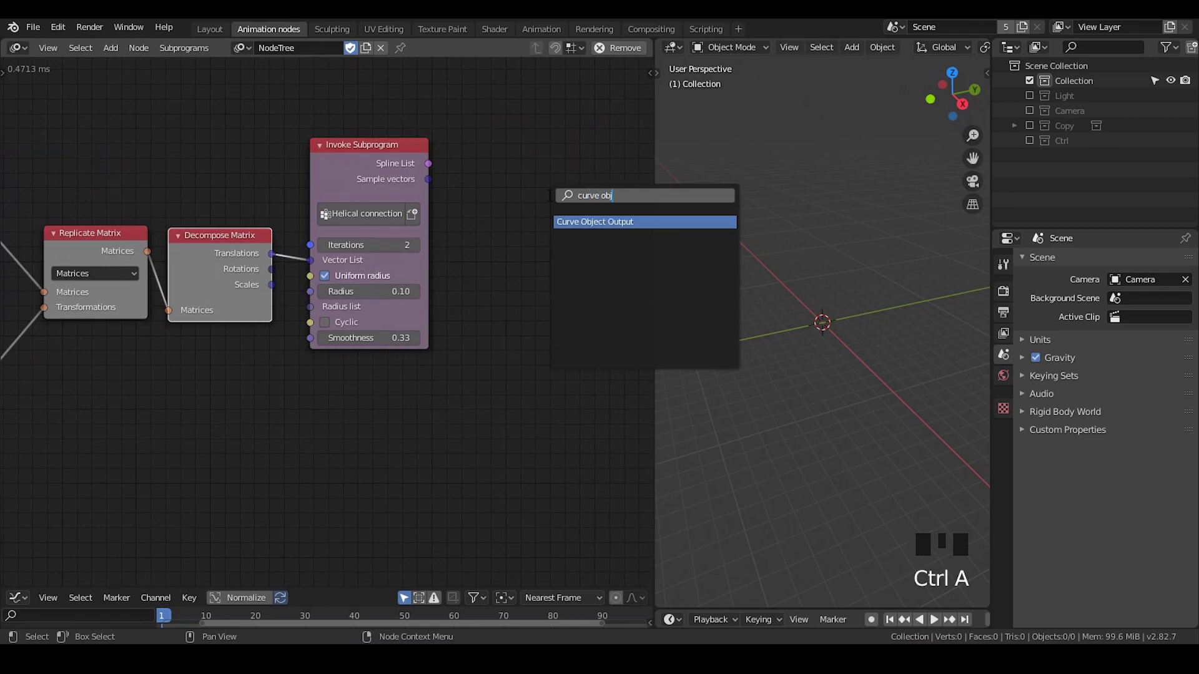
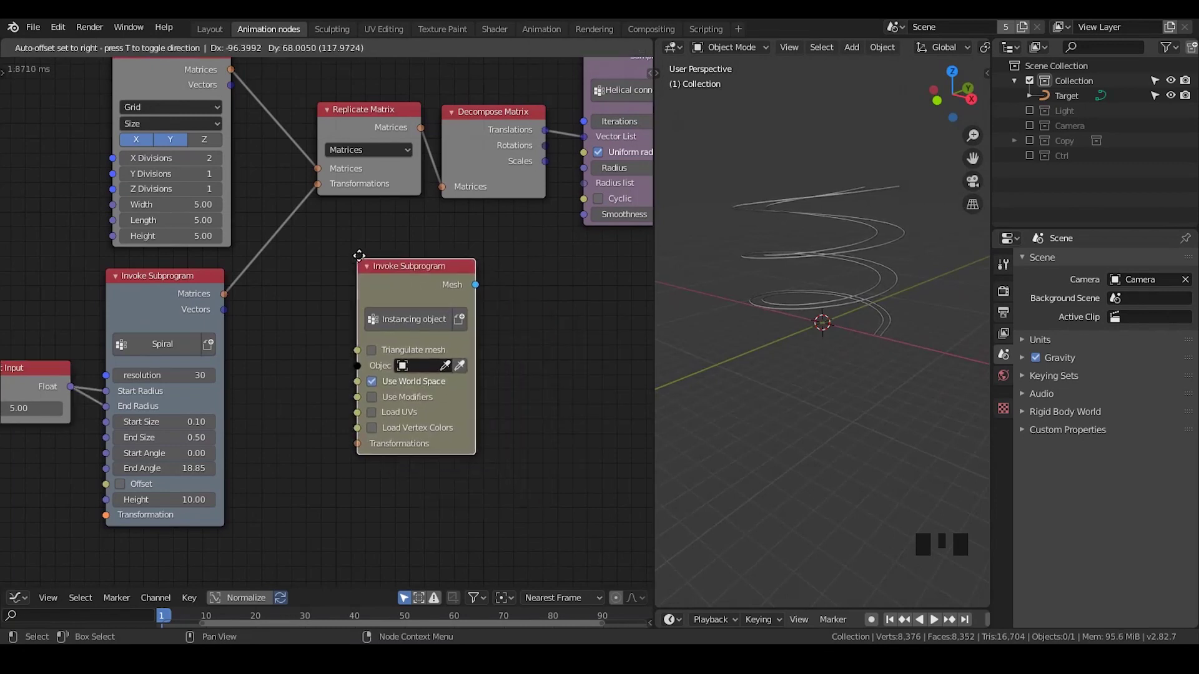
Add a Plane and stretch it along one axis in Edit Mode as the step shape.
{"action": "key", "text": "shift+a"}
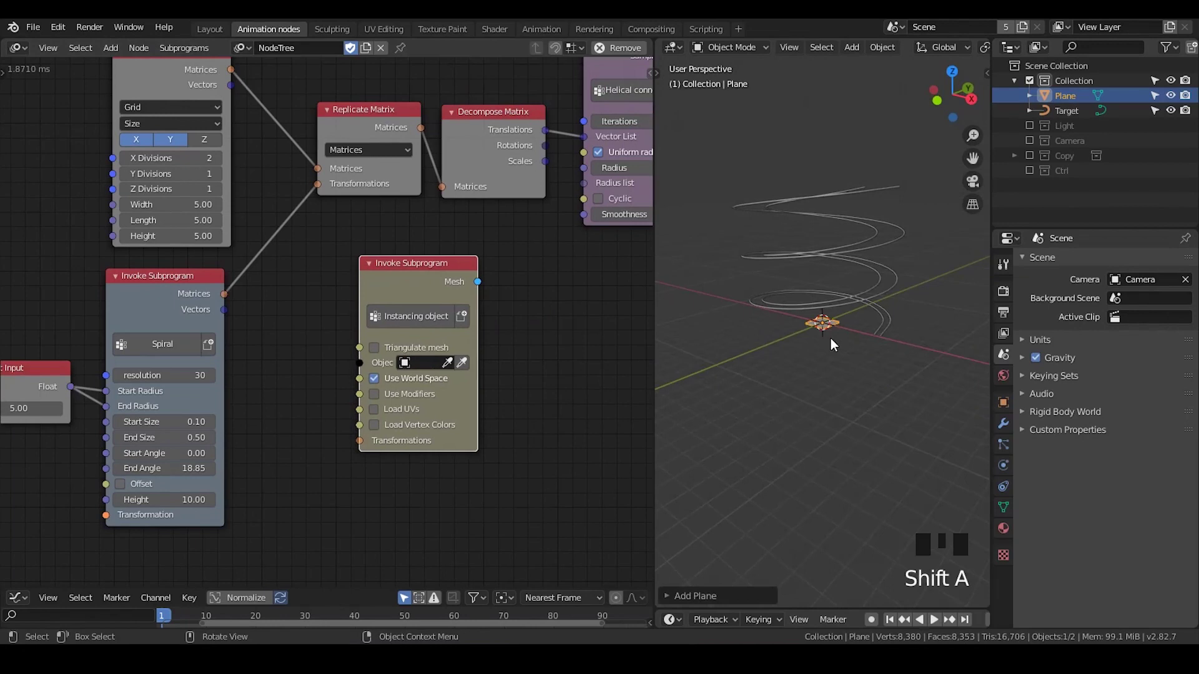
{"action": "left_click_drag", "start_coordinate": [853, 362], "coordinate": [870, 327]}
{"action": "key", "text": "Tab"}
{"action": "key", "text": "s"}
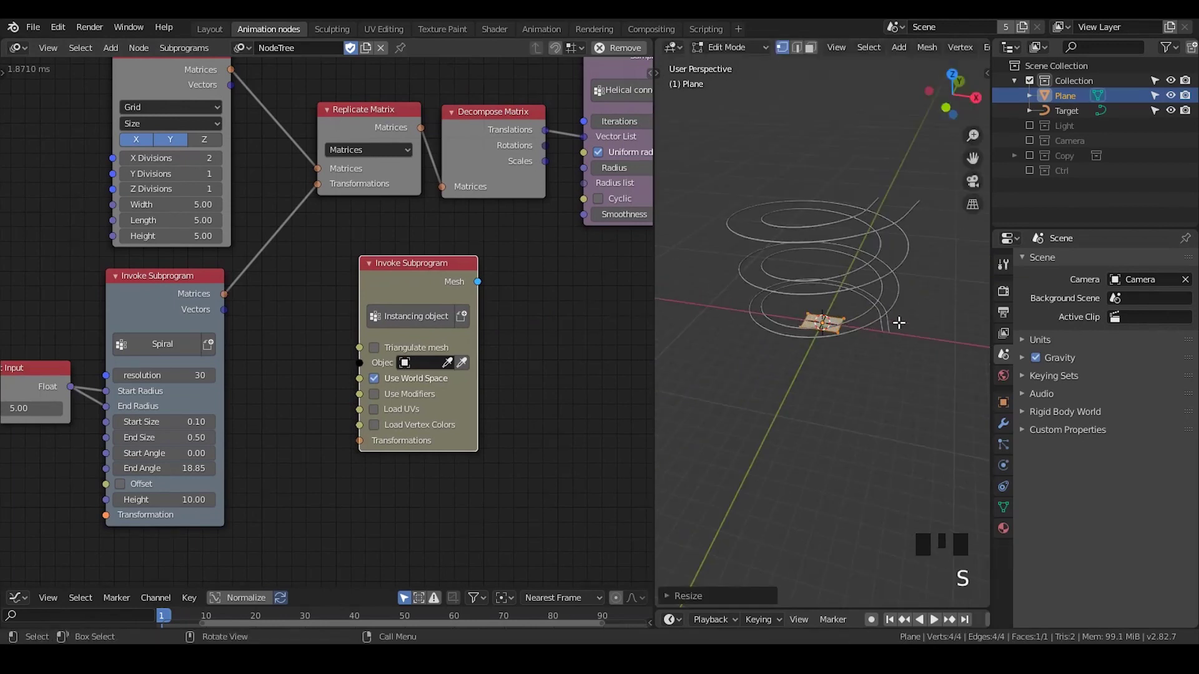
{"action": "key", "text": "s"}
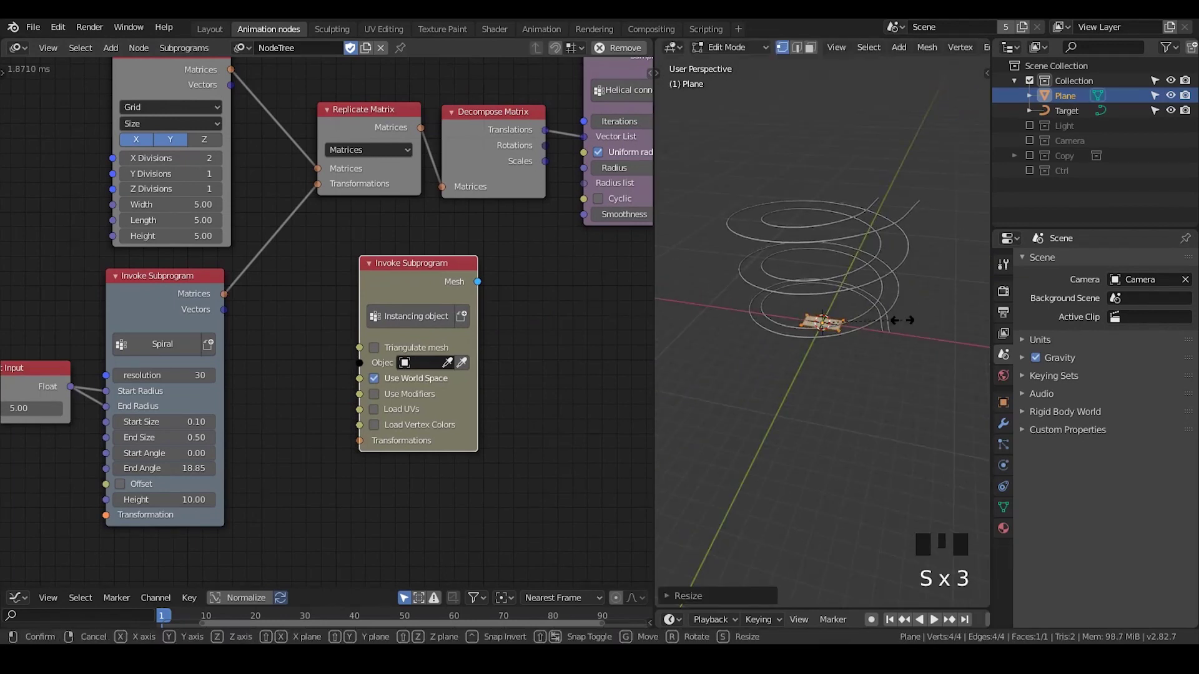
{"action": "left_click", "coordinate": [799, 326]}
{"action": "key", "text": "s"}
{"action": "key", "text": "Tab"}
Instance the Plane along the spiral matrices in the Instancing object node.
{"action": "left_click", "coordinate": [224, 302]}
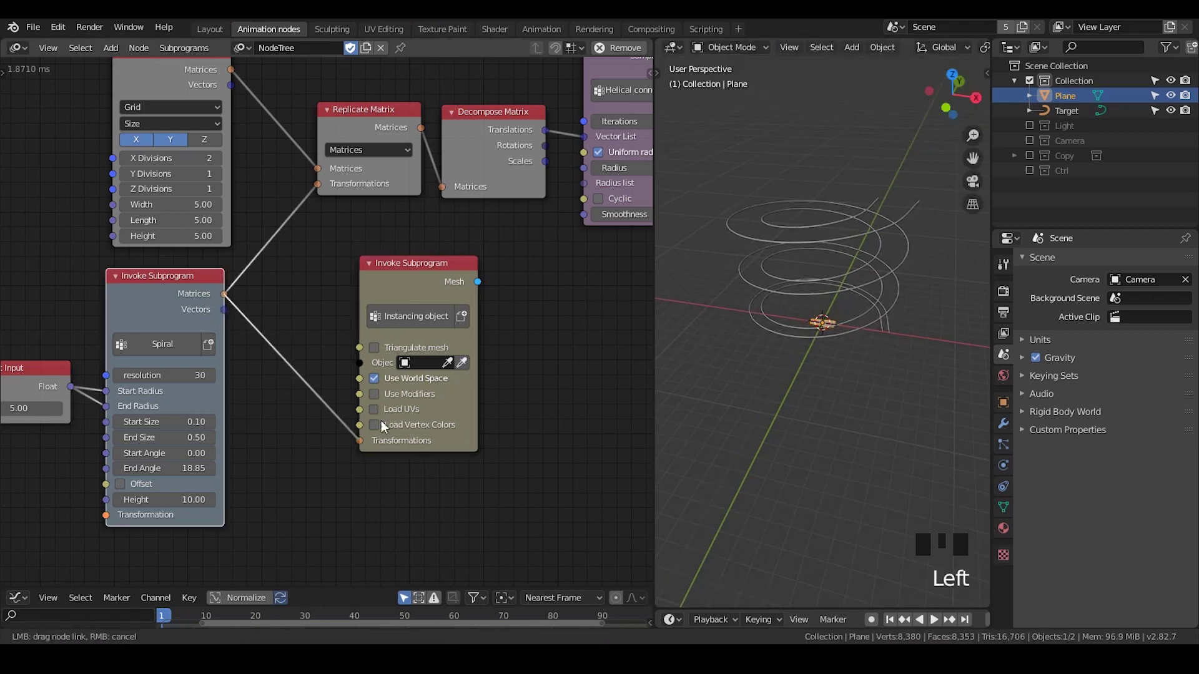
{"action": "left_click_drag", "start_coordinate": [462, 369], "coordinate": [445, 327]}
{"action": "left_click", "coordinate": [424, 288]}
{"action": "key", "text": "ctrl+a"}
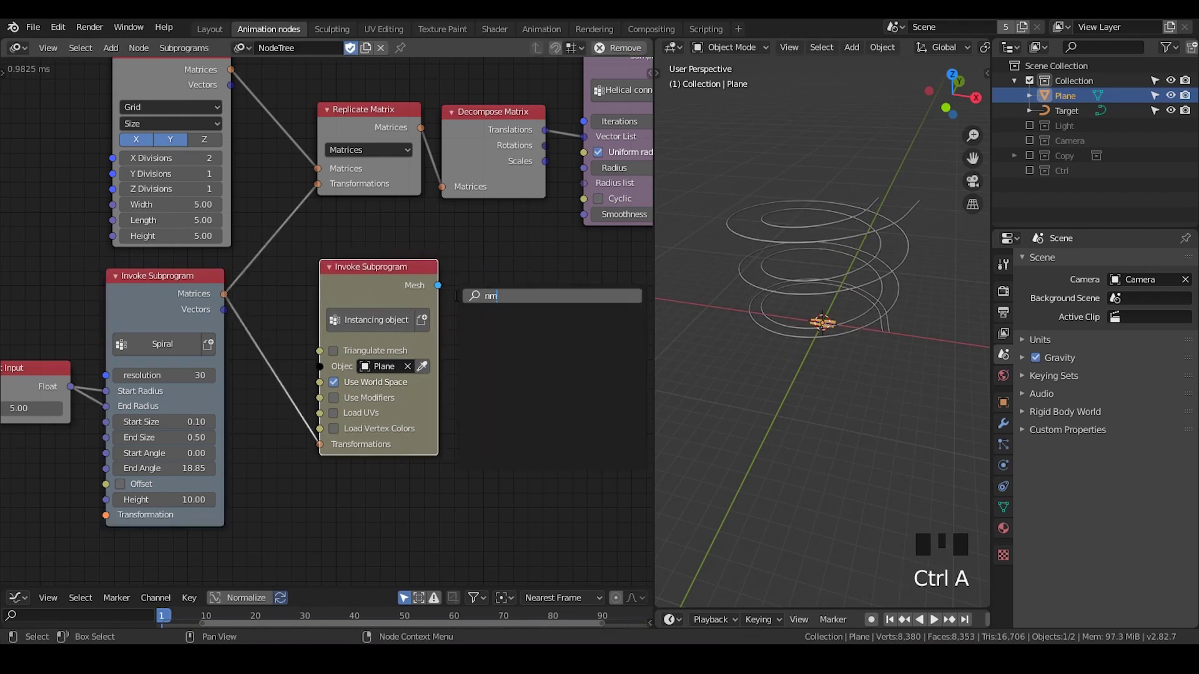
Send the instanced step mesh to a Mesh Object Output with a new Target.001 object.
{"action": "key", "text": "BackSpace"}
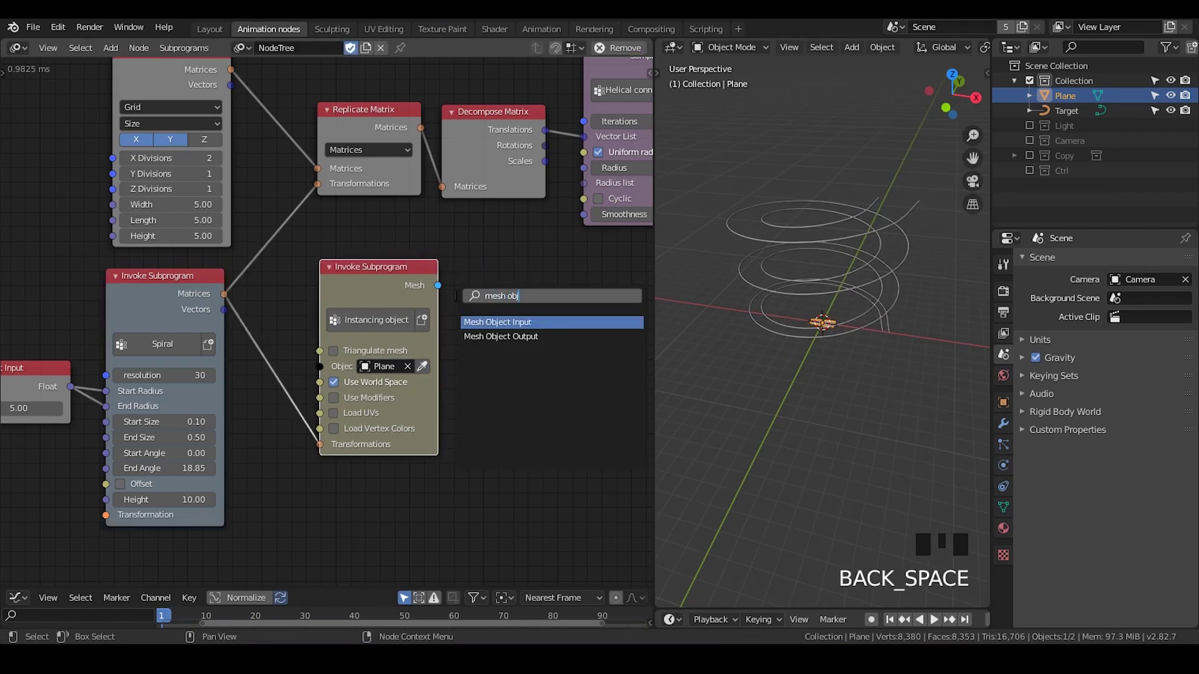
{"action": "left_click_drag", "start_coordinate": [449, 299], "coordinate": [479, 326]}
{"action": "double_click", "coordinate": [611, 334]}
{"action": "left_click_drag", "start_coordinate": [804, 301], "coordinate": [232, 235]}
{"action": "left_click", "coordinate": [231, 234]}
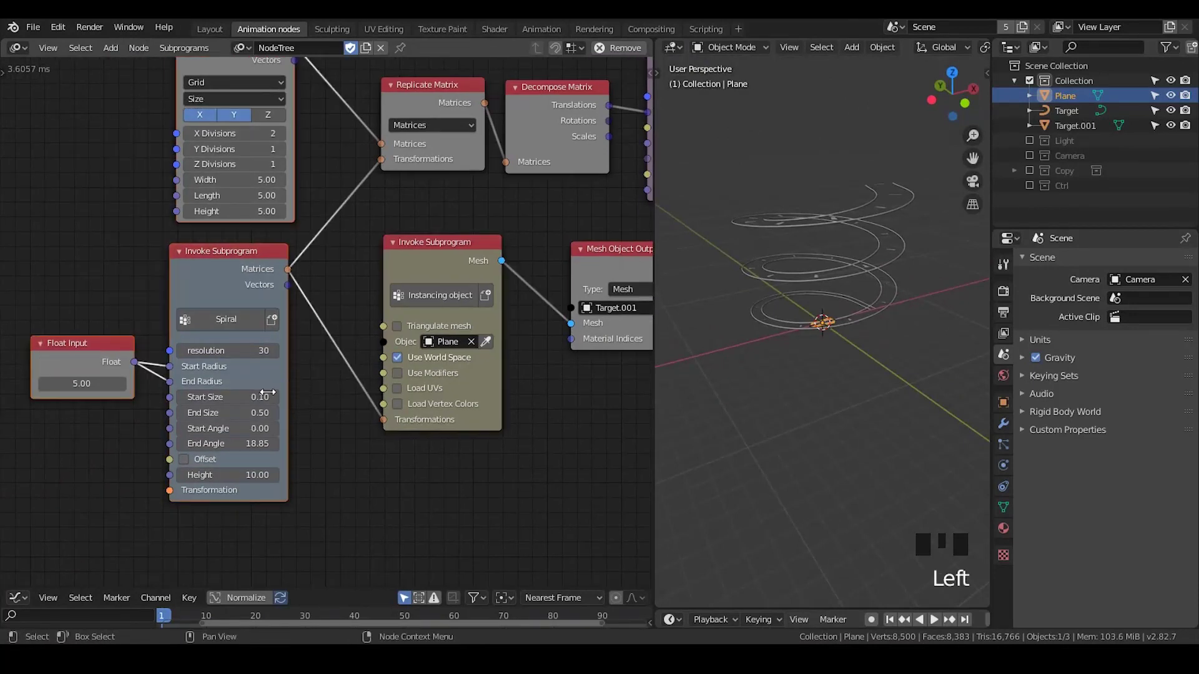
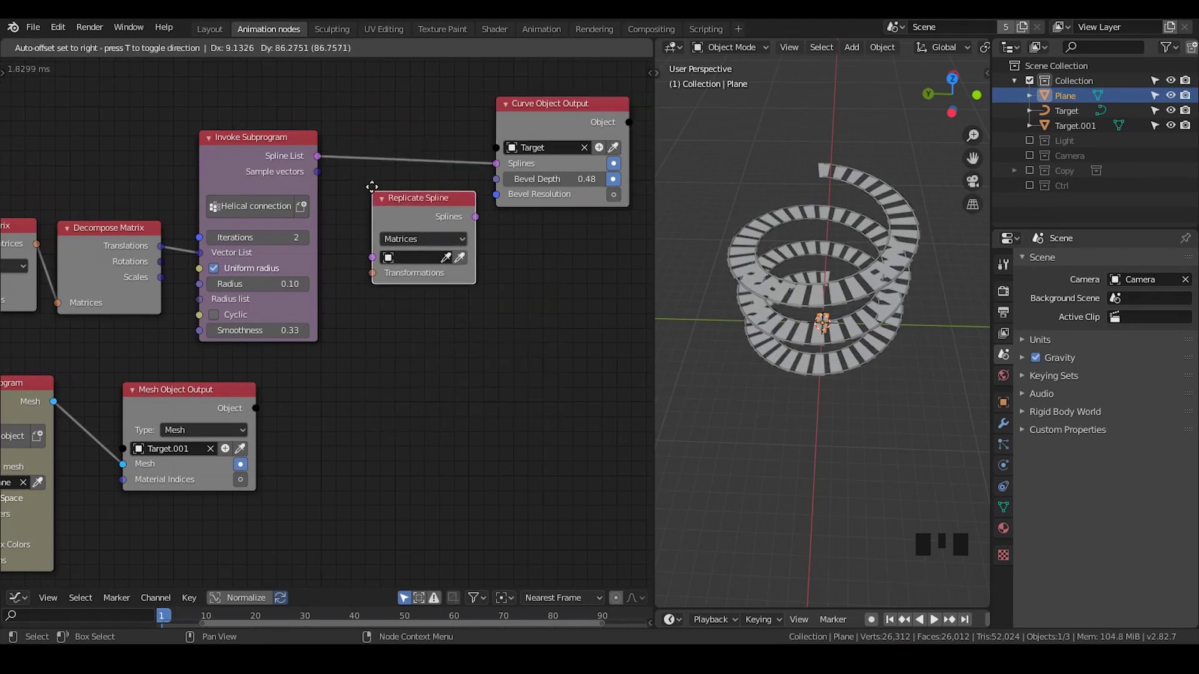
Feed a Distribute Matrices grid and the helical splines into a Replicate Spline node.
{"action": "key", "text": "ctrl+a"}
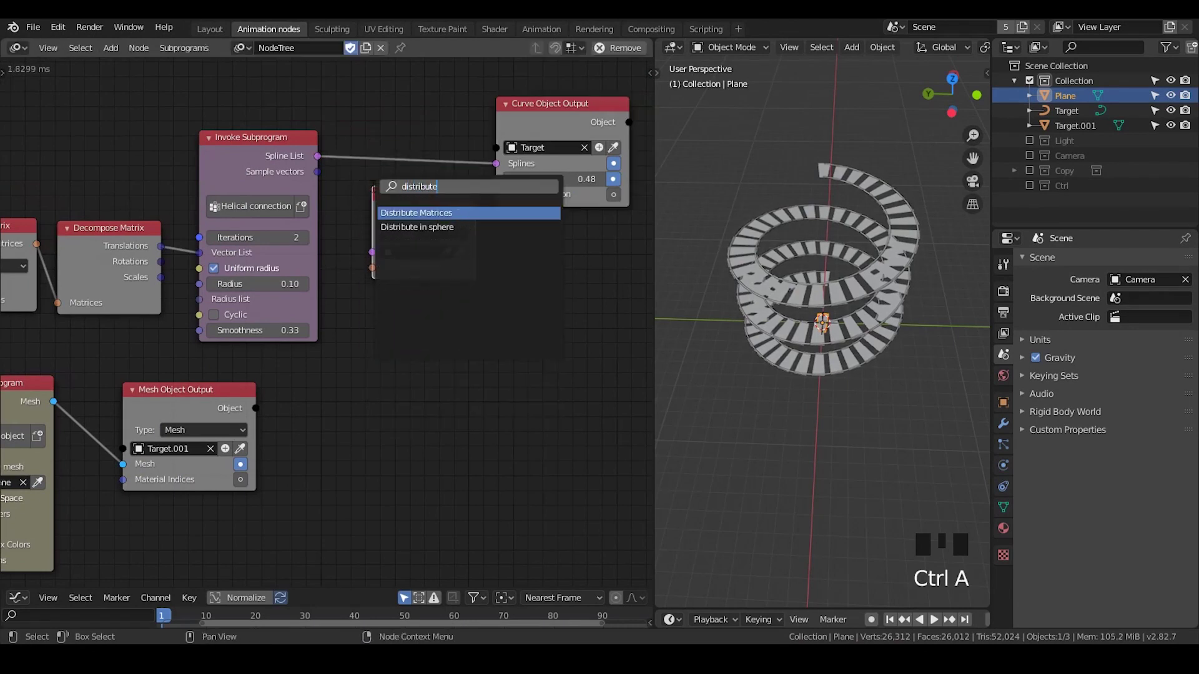
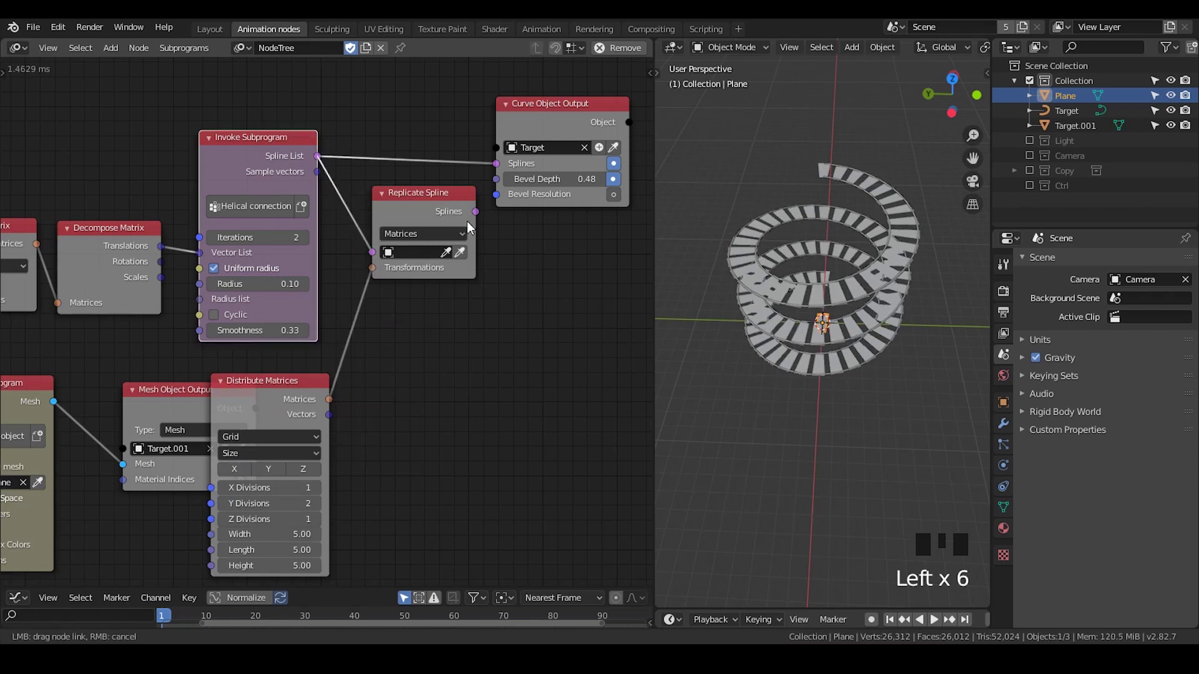
{"action": "left_click", "coordinate": [479, 213]}
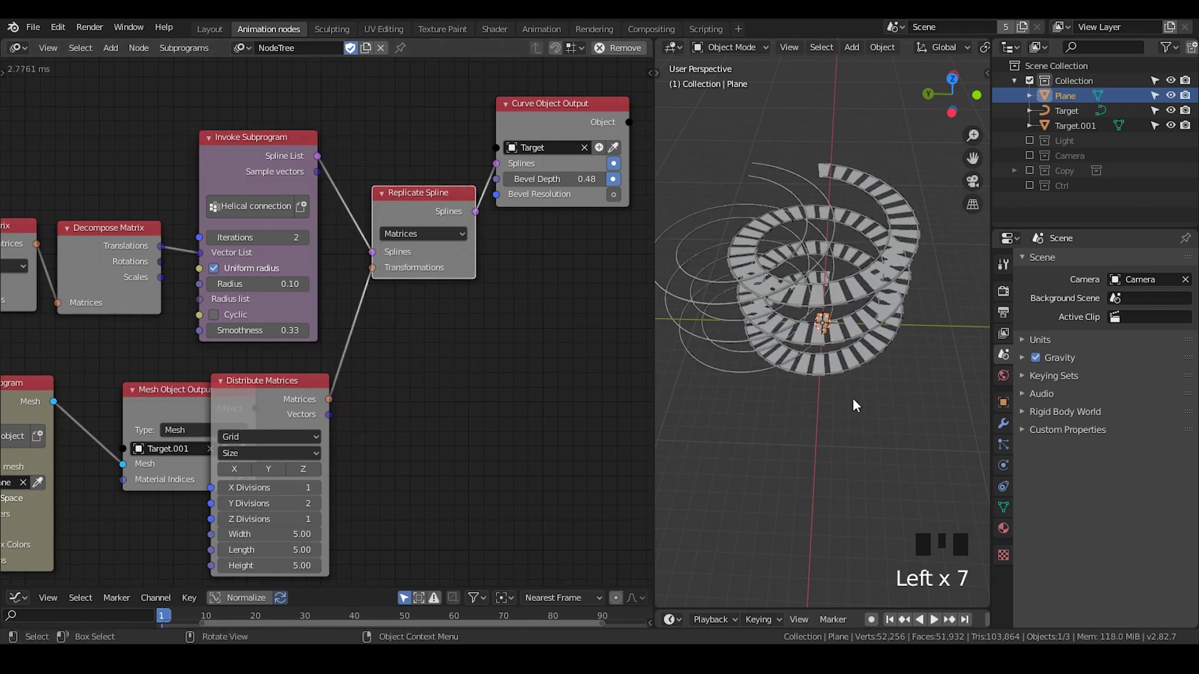
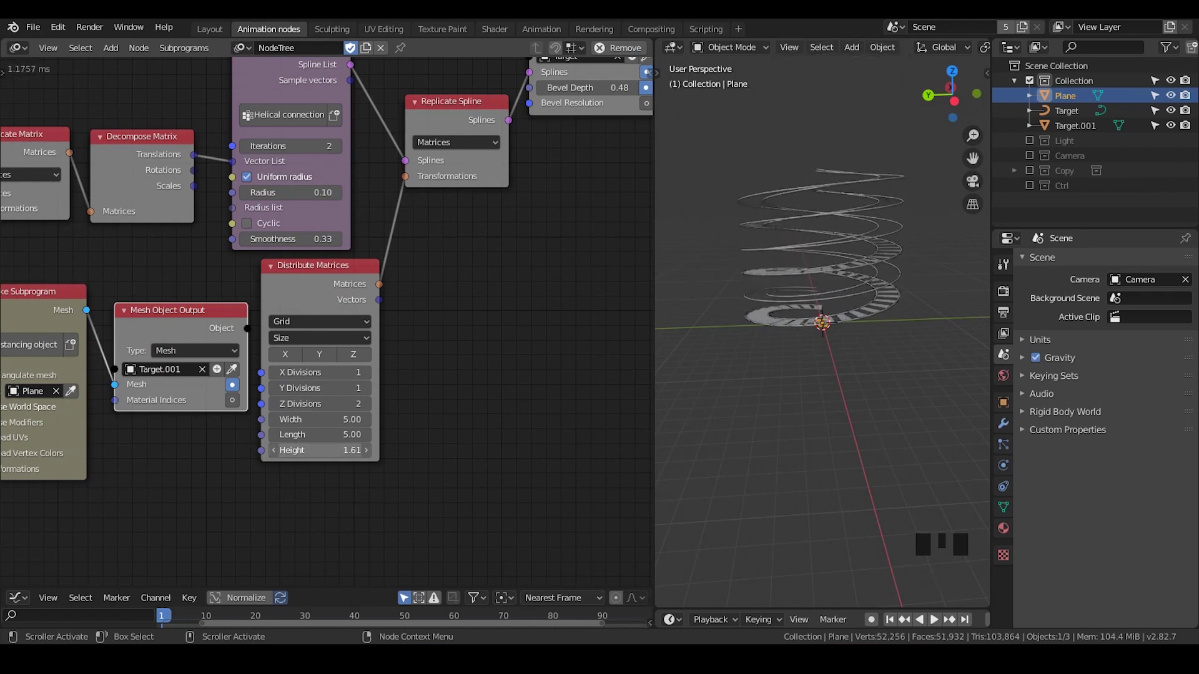
Hide Target and Target.001 in the Outliner and frame the step plane from the front.
{"action": "left_click_drag", "start_coordinate": [775, 314], "coordinate": [791, 376]}
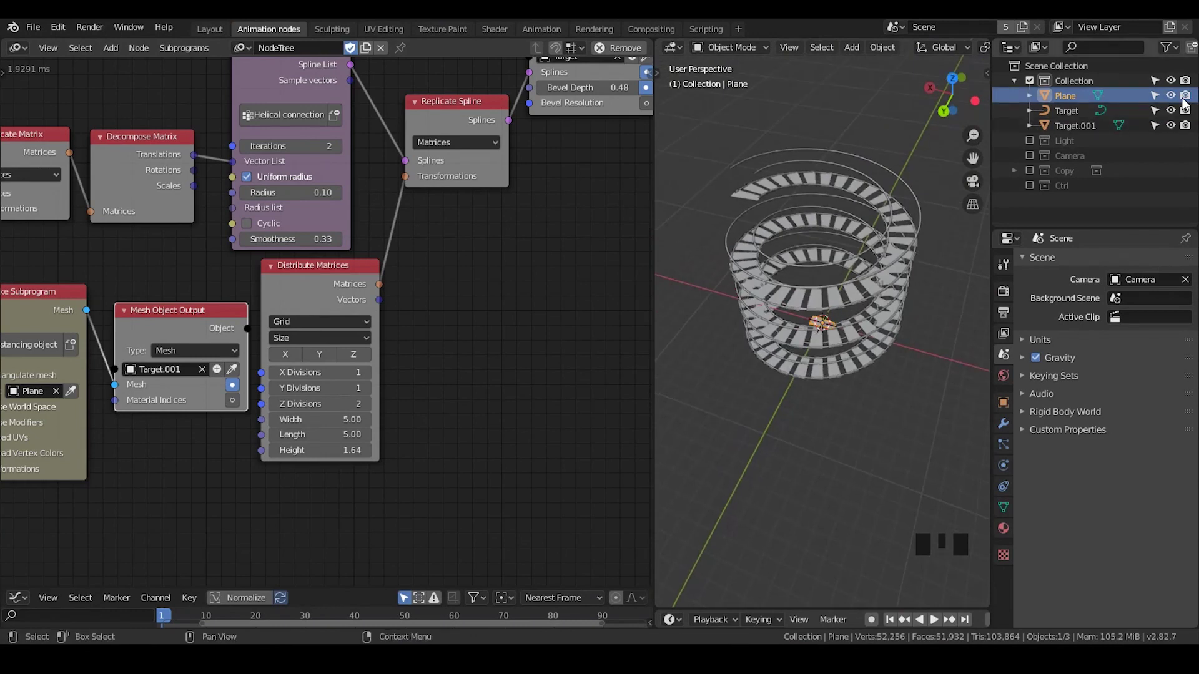
{"action": "left_click_drag", "start_coordinate": [1173, 108], "coordinate": [862, 286]}
{"action": "key", "text": "shift+a"}
{"action": "left_click", "coordinate": [1173, 103]}
{"action": "left_click", "coordinate": [1053, 103]}
{"action": "scroll", "scroll_direction": "up", "scroll_amount": 3}
{"action": "left_click_drag", "start_coordinate": [885, 245], "coordinate": [812, 239]}
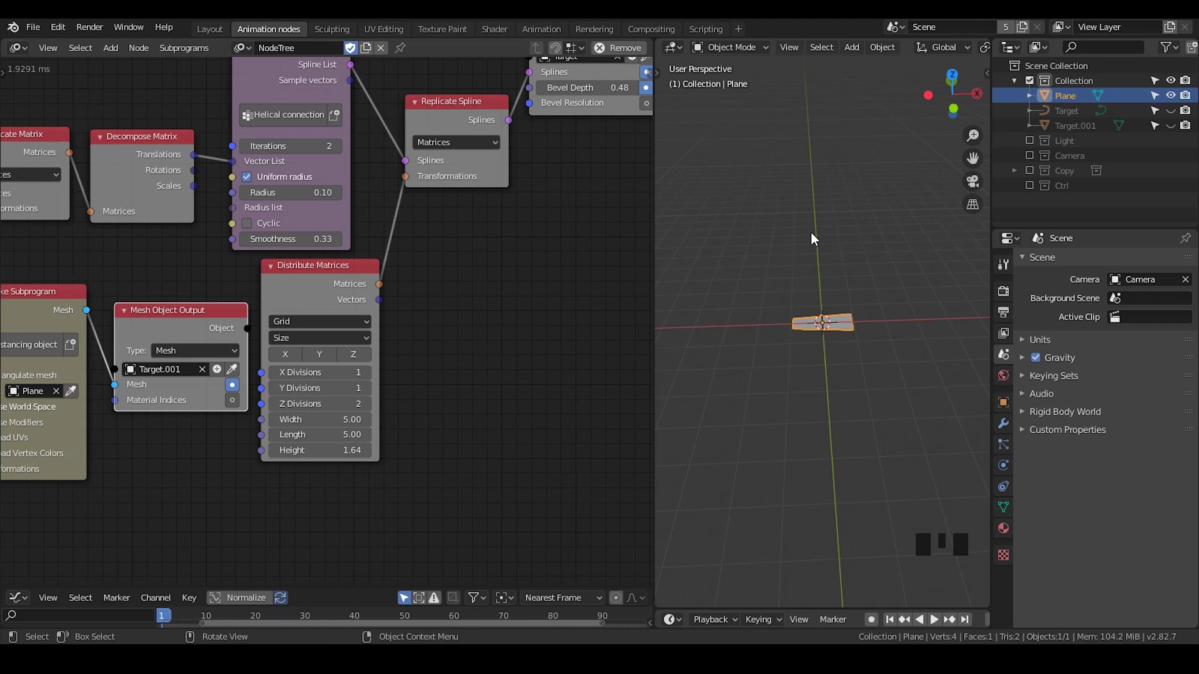
Add a thin cylinder post in Edit Mode and move it to one end of the plane.
{"action": "key", "text": "Tab"}
{"action": "key", "text": "shift+a"}
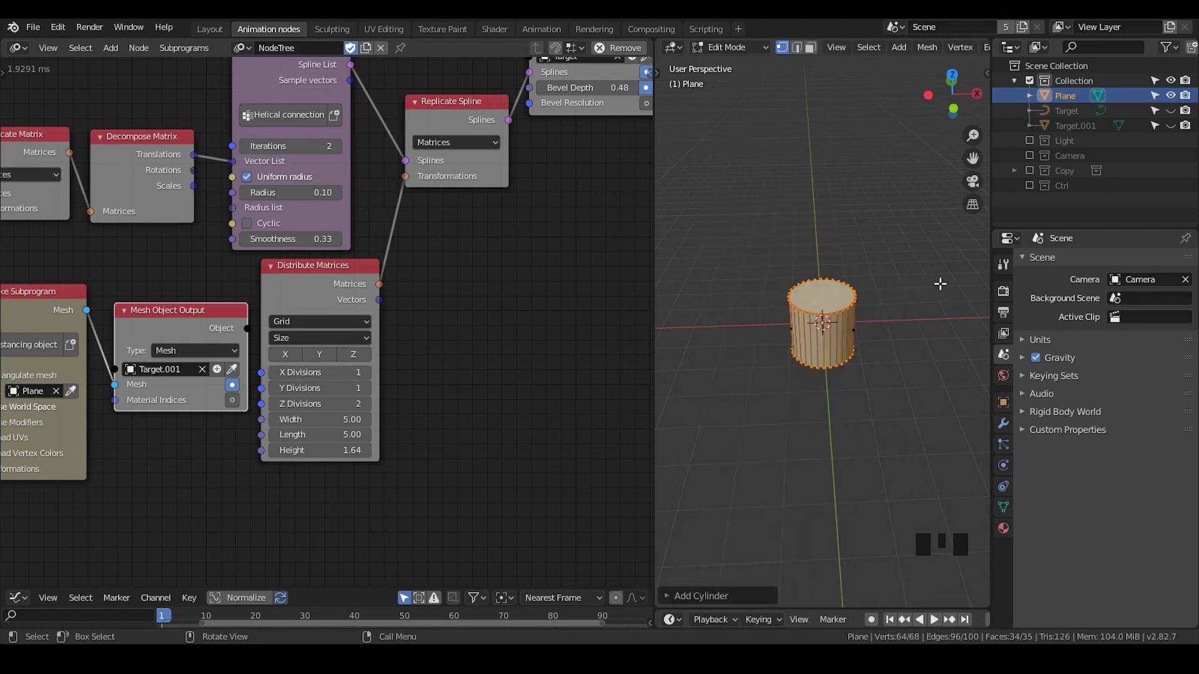
{"action": "key", "text": "s"}
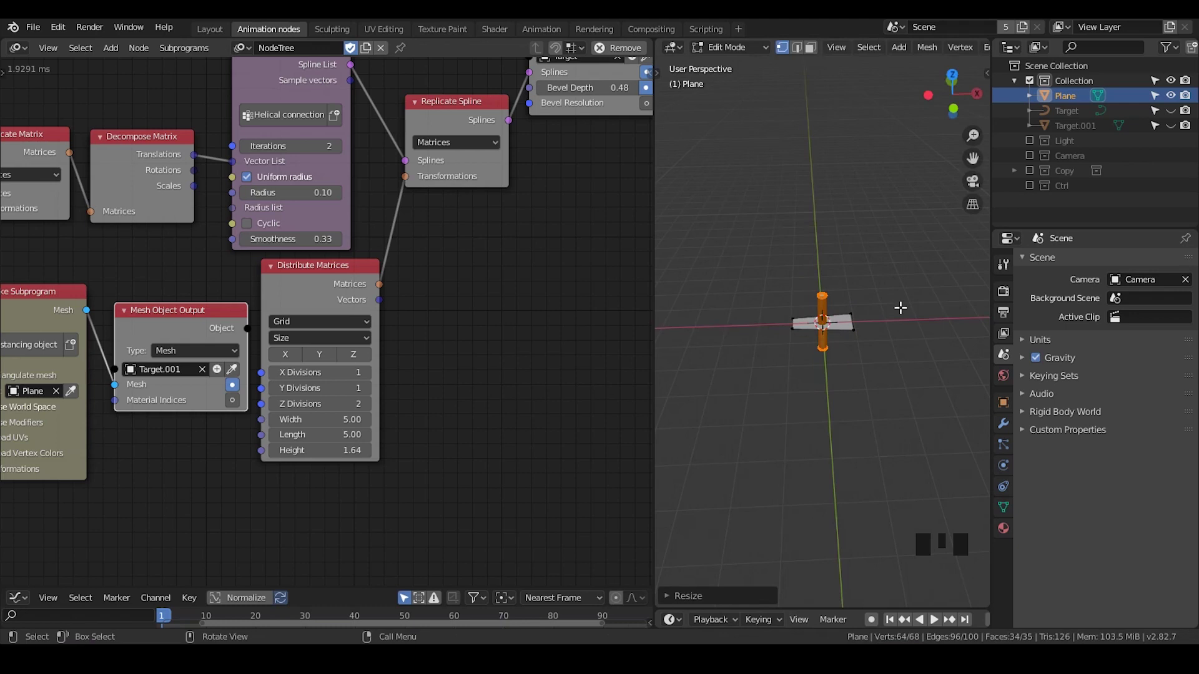
{"action": "key", "text": "g"}
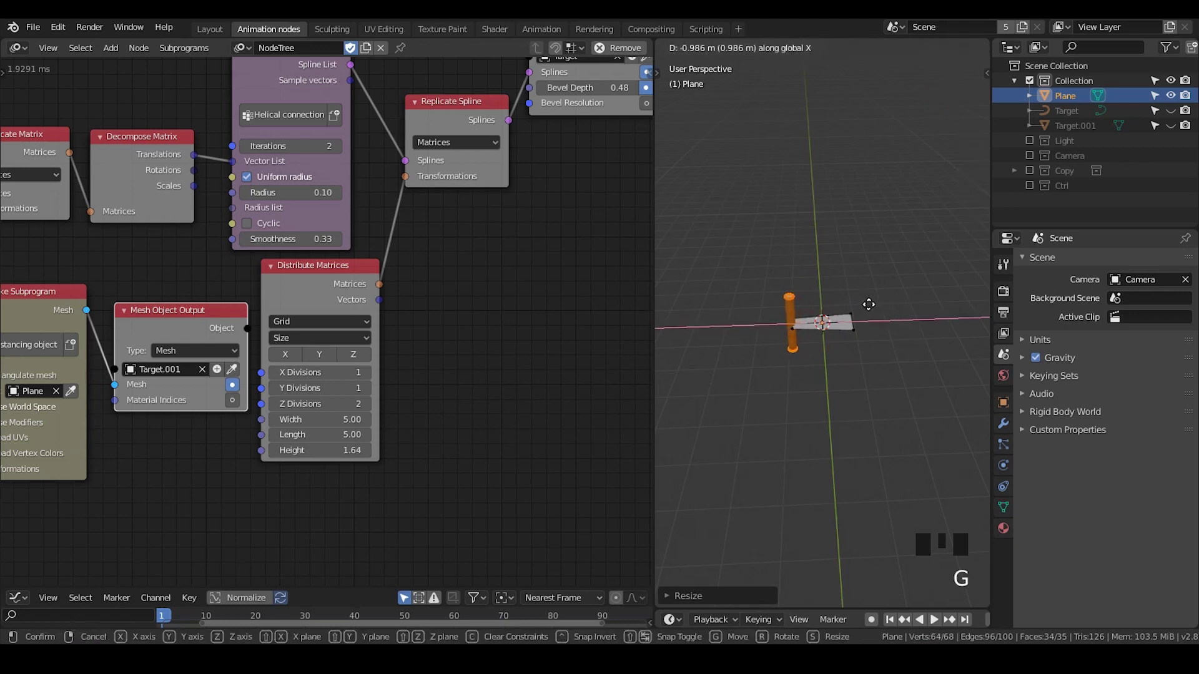
Make the post taller and duplicate it to the plane's other end.
{"action": "key", "text": "g"}
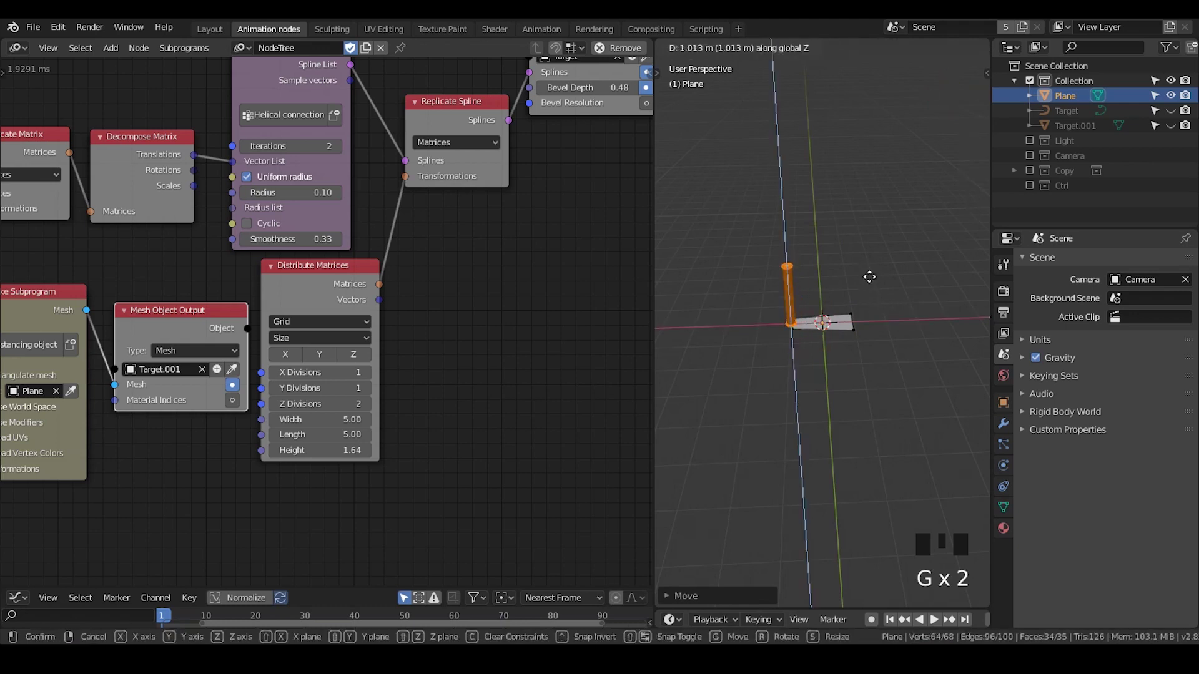
{"action": "key", "text": "shift+d"}
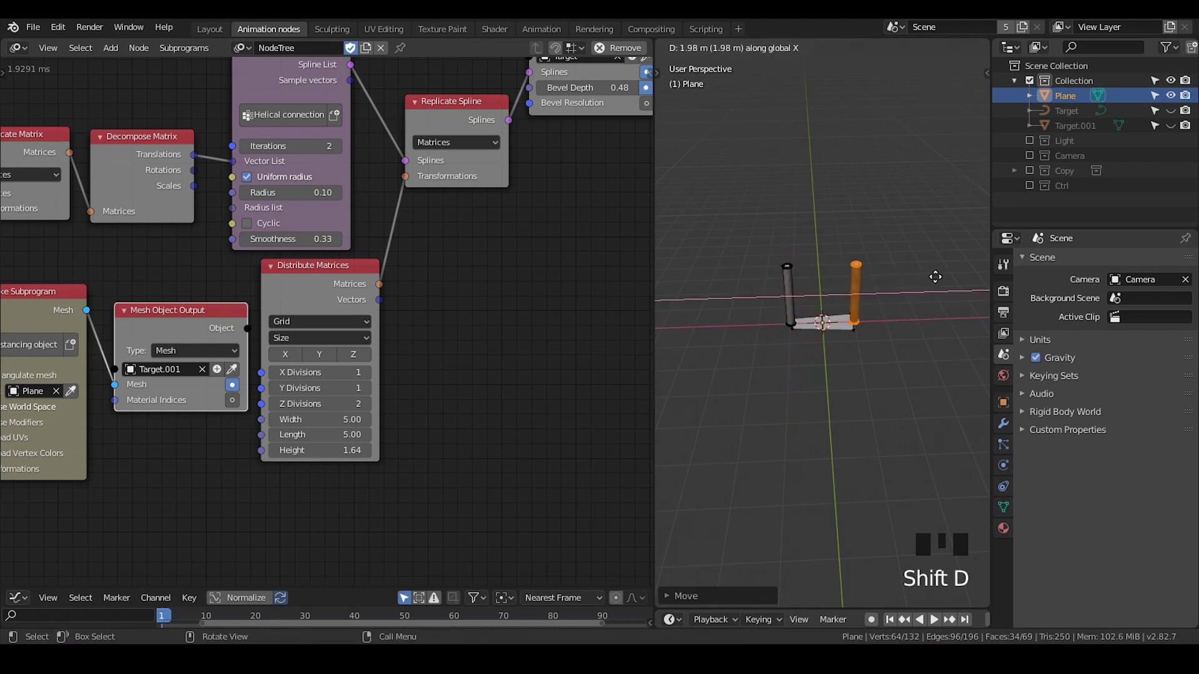
{"action": "key", "text": "Tab"}
{"action": "left_click", "coordinate": [839, 325]}
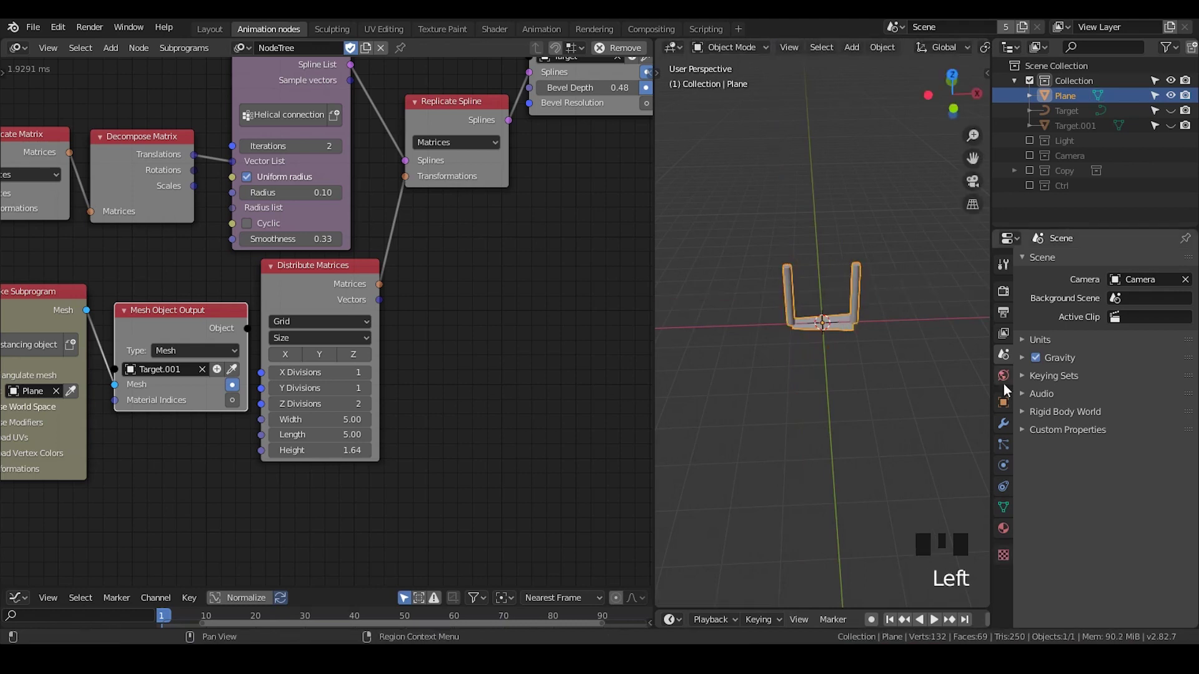
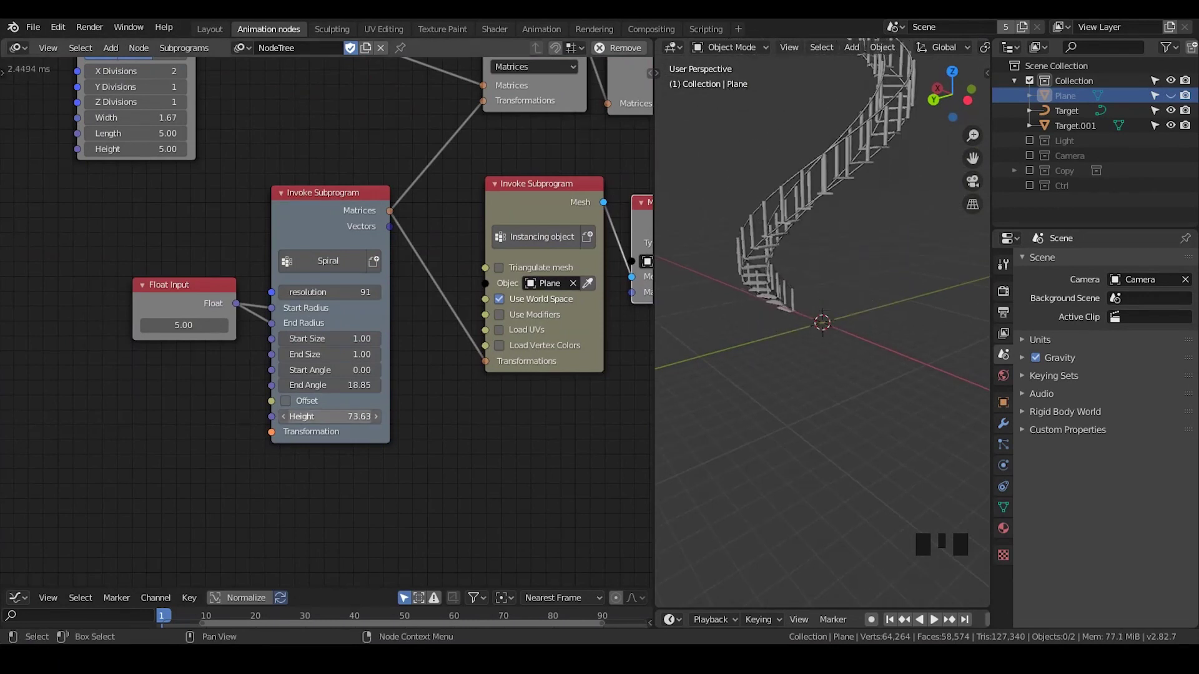
Raise the Spiral height and resolution so the railed steps climb a taller staircase.
{"action": "left_click_drag", "start_coordinate": [772, 277], "coordinate": [746, 380]}
{"action": "scroll", "scroll_direction": "down", "scroll_amount": 3}
{"action": "left_click_drag", "start_coordinate": [816, 348], "coordinate": [820, 339]}
{"action": "scroll", "scroll_direction": "up", "scroll_amount": 3}
{"action": "scroll", "scroll_direction": "down", "scroll_amount": 3}
{"action": "scroll", "scroll_direction": "up", "scroll_amount": 3}
{"action": "scroll", "scroll_direction": "down", "scroll_amount": 3}
Enable the Extrude socket in the Curve Object Output node settings.
{"action": "left_click_drag", "start_coordinate": [858, 334], "coordinate": [457, 95]}
{"action": "left_click", "coordinate": [458, 95]}
{"action": "key", "text": "u"}
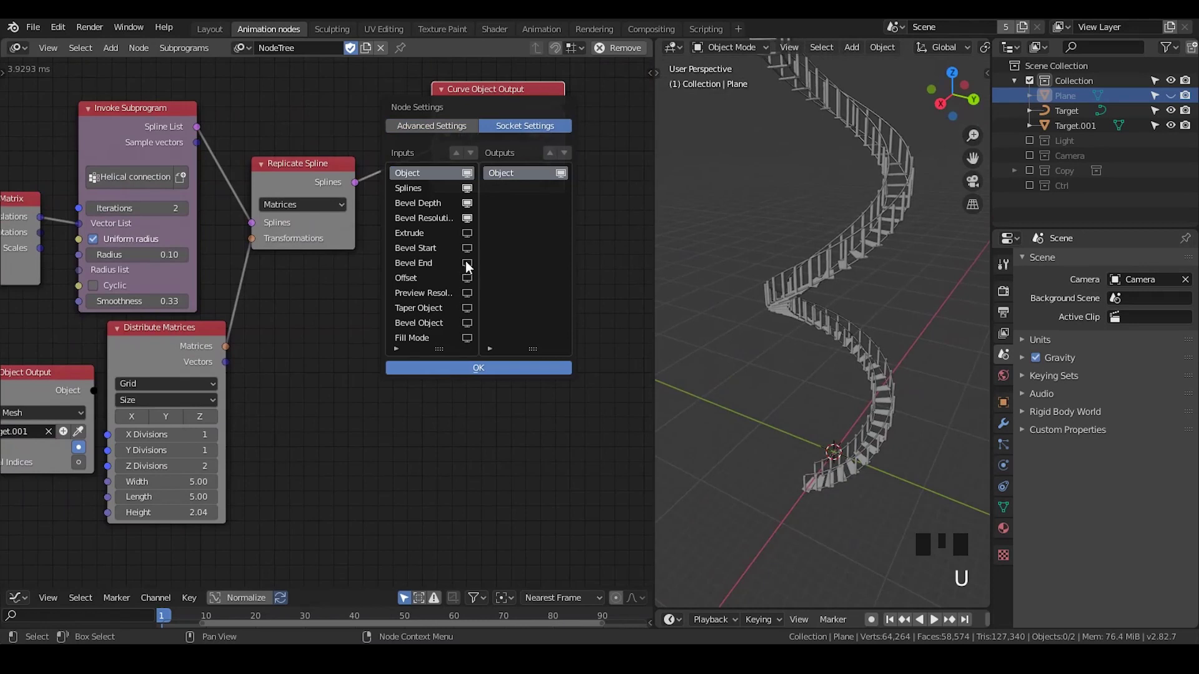